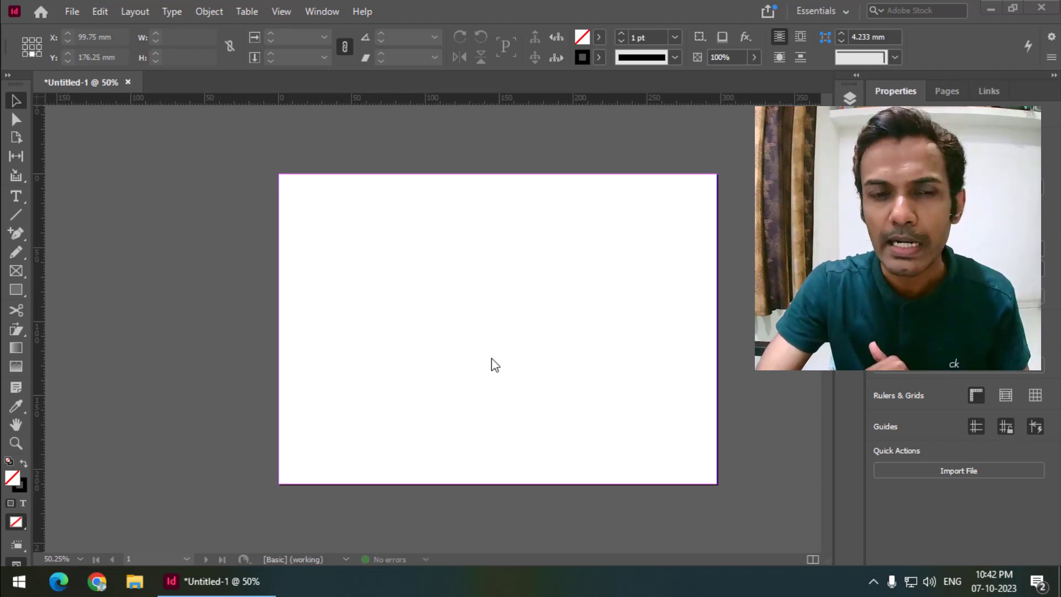
- Draw a rectangle in the upper-left area of the page and fill it with magenta
{"action": "left_click_drag", "start_coordinate": [19, 303], "coordinate": [508, 314]}
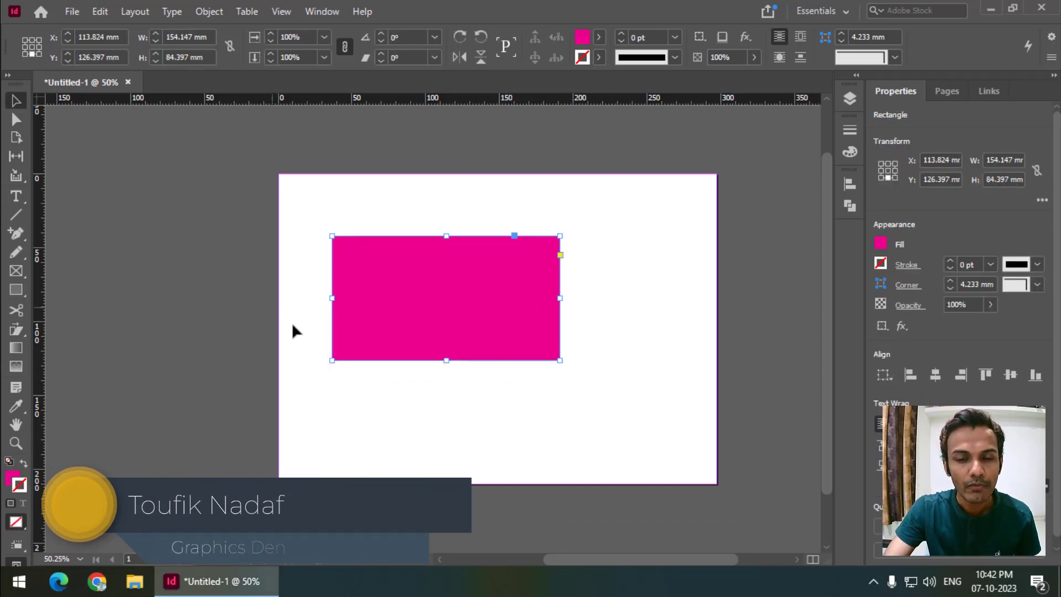
- Select the magenta rectangle and give it Rounded corners from the corner shape list
{"action": "left_click", "coordinate": [460, 291]}
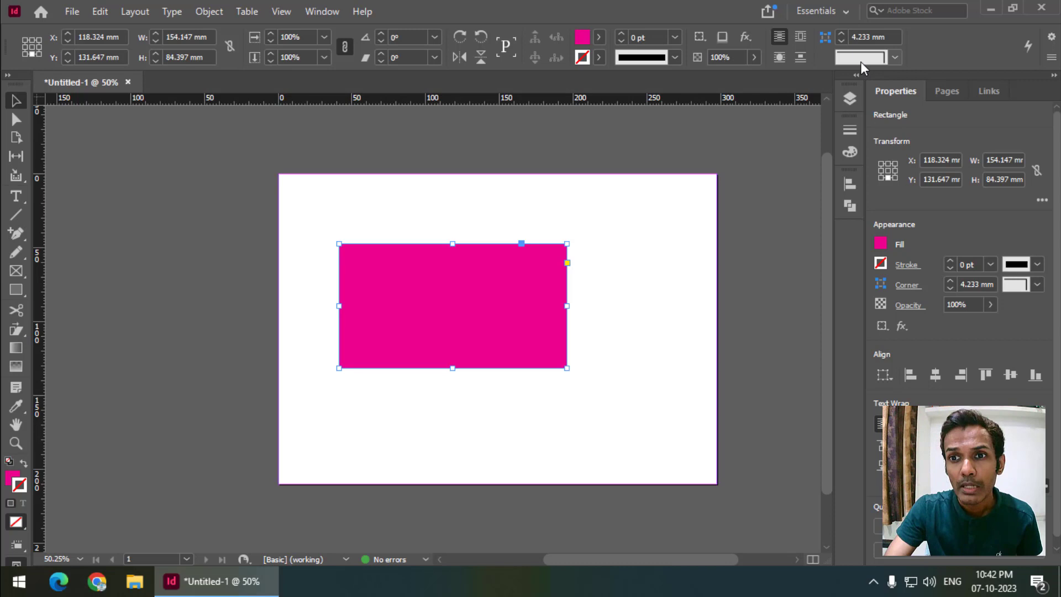
{"action": "left_click", "coordinate": [898, 61]}
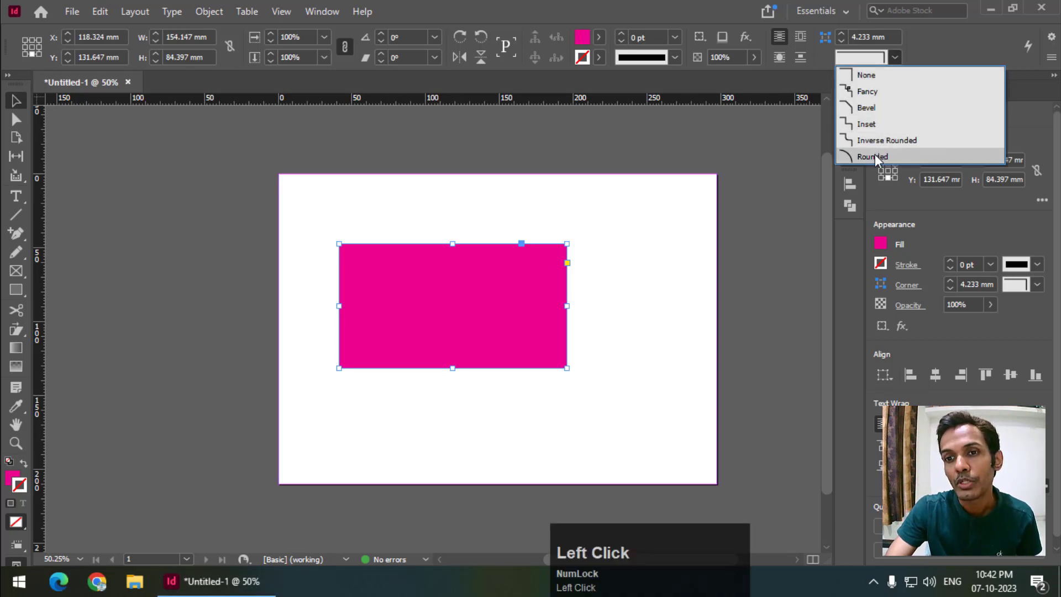
{"action": "left_click", "coordinate": [879, 159]}
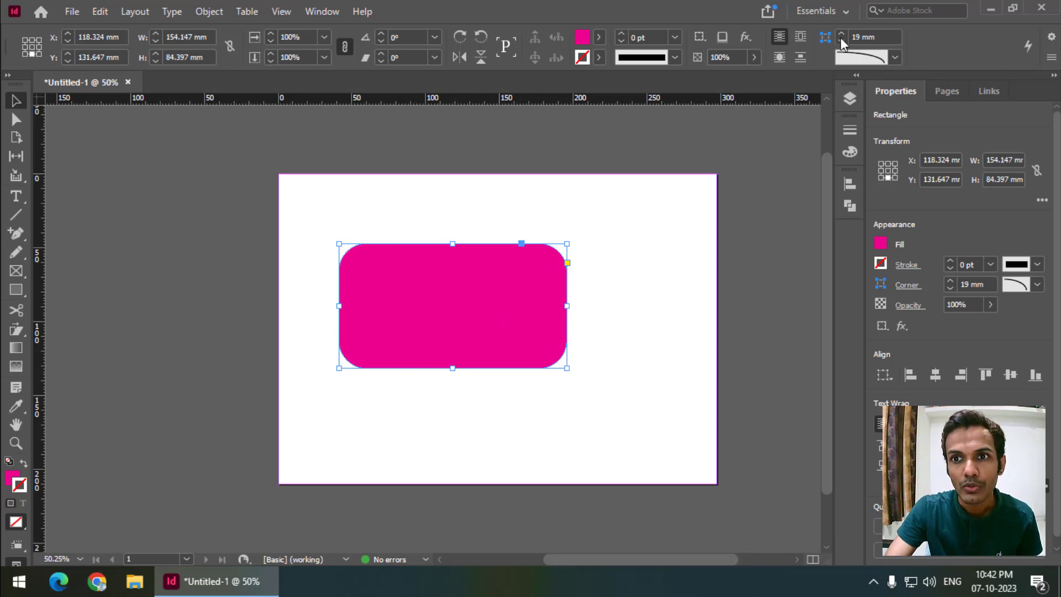
- Clear the corners back to square, then apply the Fancy corner shape at 25 mm
{"action": "left_click", "coordinate": [843, 40]}
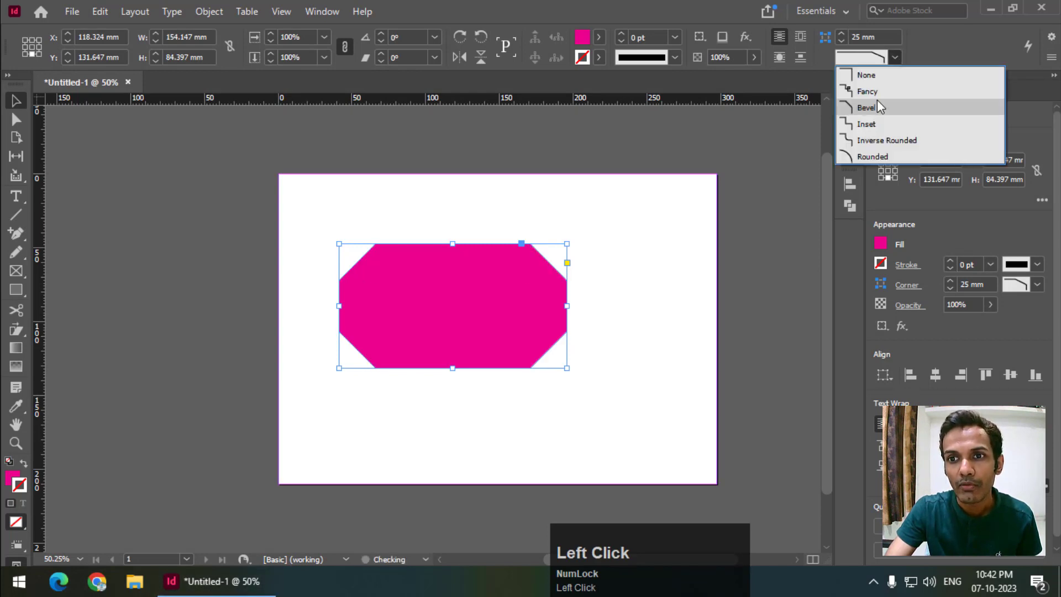
{"action": "left_click", "coordinate": [899, 62]}
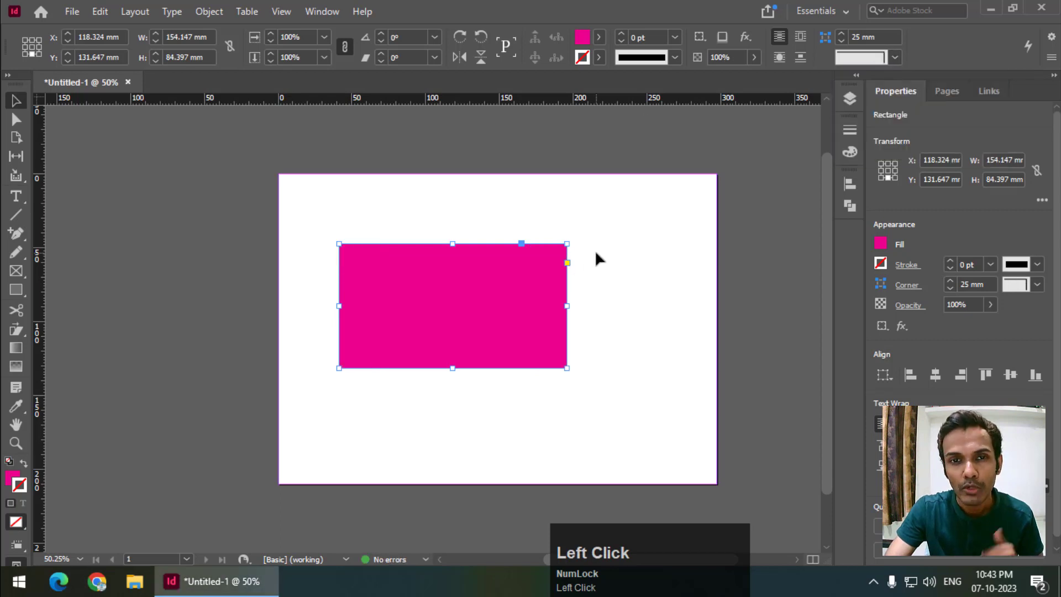
{"action": "left_click", "coordinate": [900, 60]}
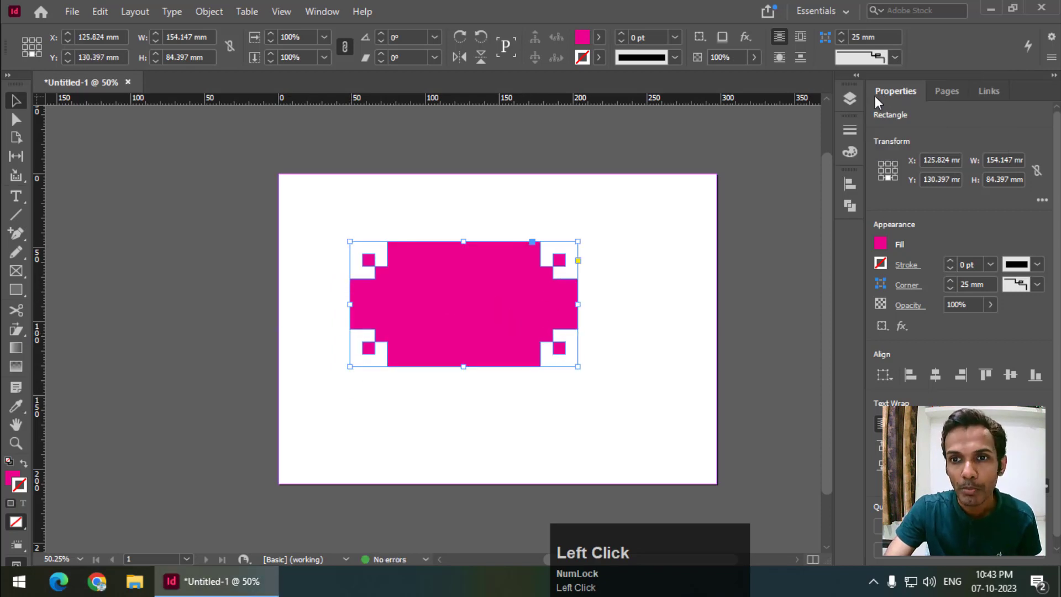
- In Corner Options, preview a 25 mm inverse-rounded cutout on the top-left corner only
{"action": "key", "text": "alt+Num_Lock"}
{"action": "left_click", "coordinate": [829, 48]}
{"action": "left_click", "coordinate": [830, 43]}
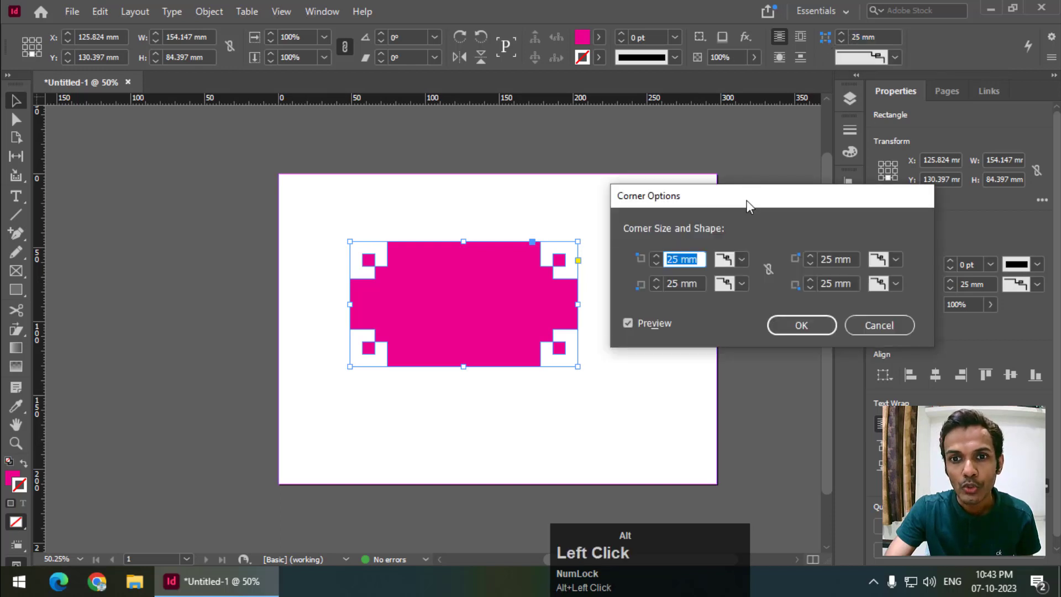
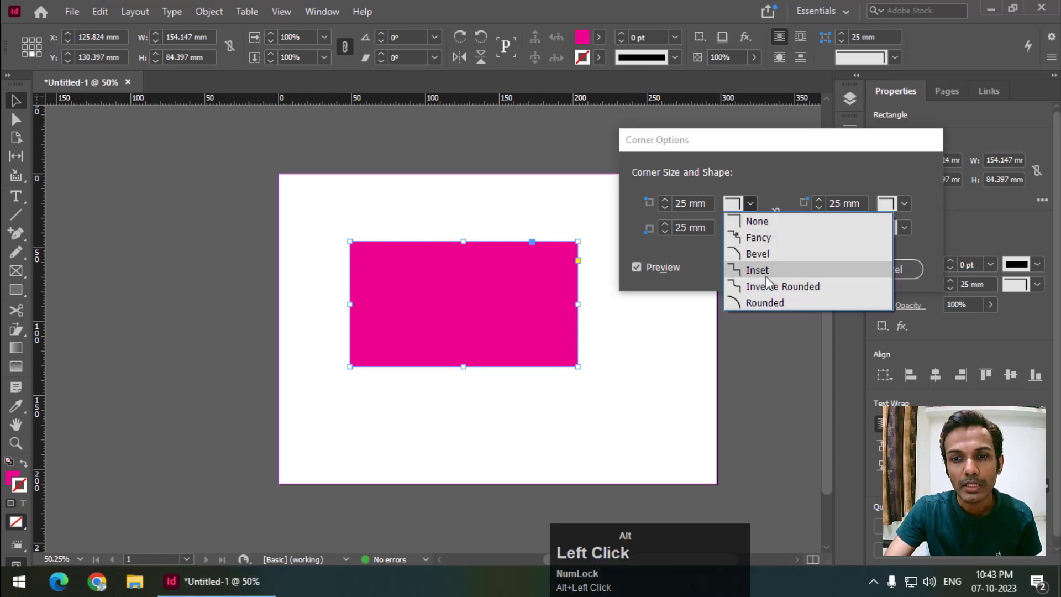
{"action": "key", "text": "alt+Num_Lock"}
{"action": "left_click", "coordinate": [777, 293]}
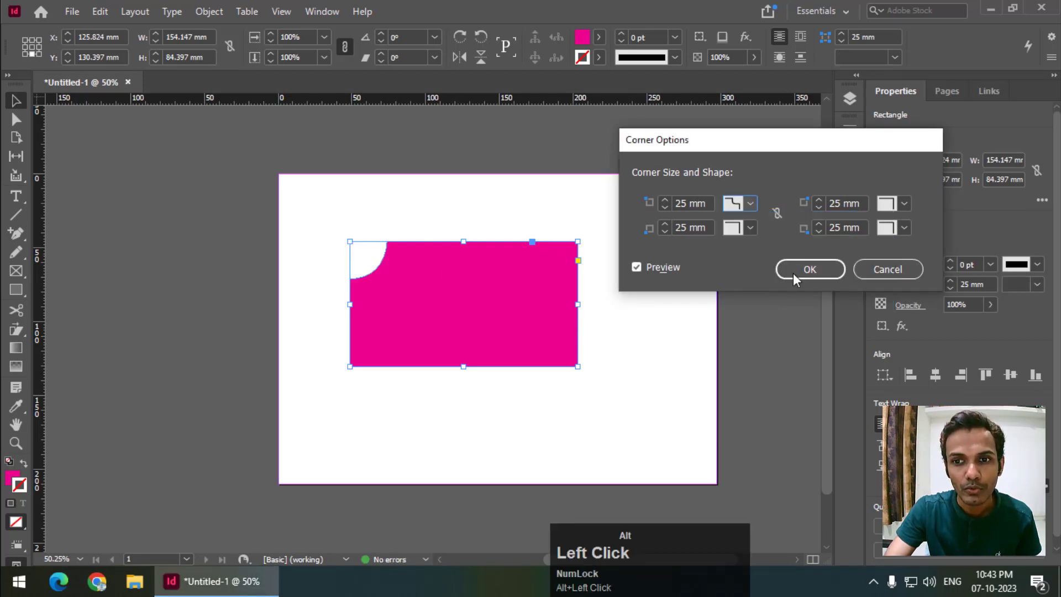
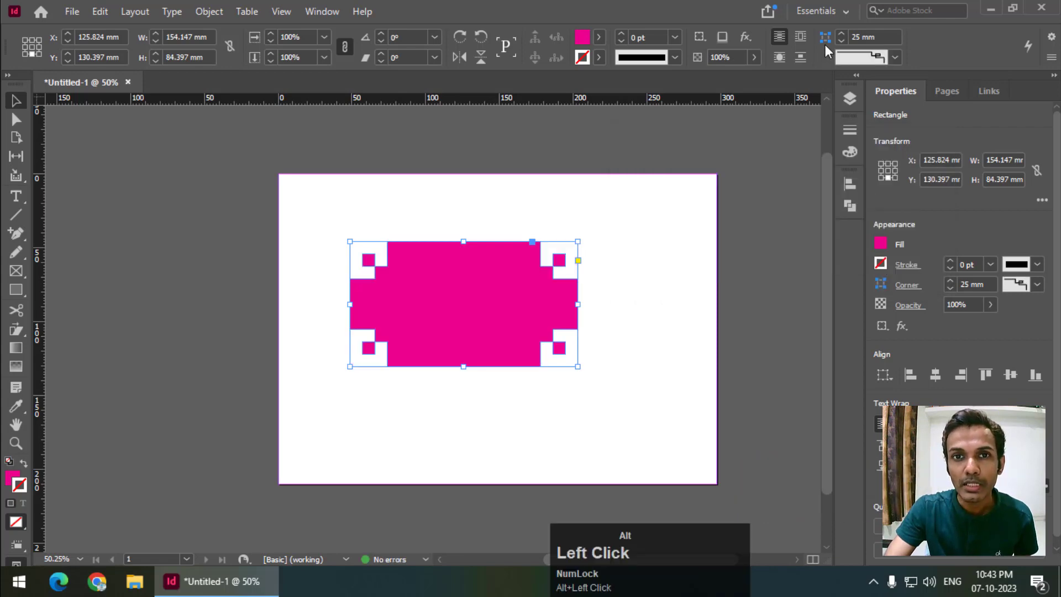
- Cancel Corner Options, set the corner shape to None, and zoom in on the rectangle
{"action": "left_click", "coordinate": [832, 42]}
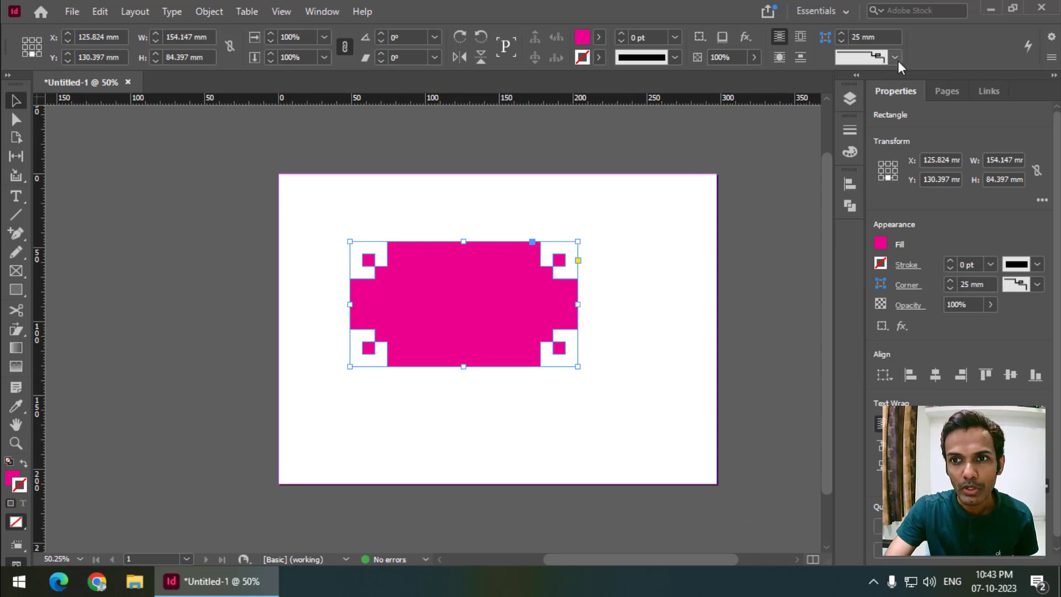
{"action": "left_click", "coordinate": [904, 65]}
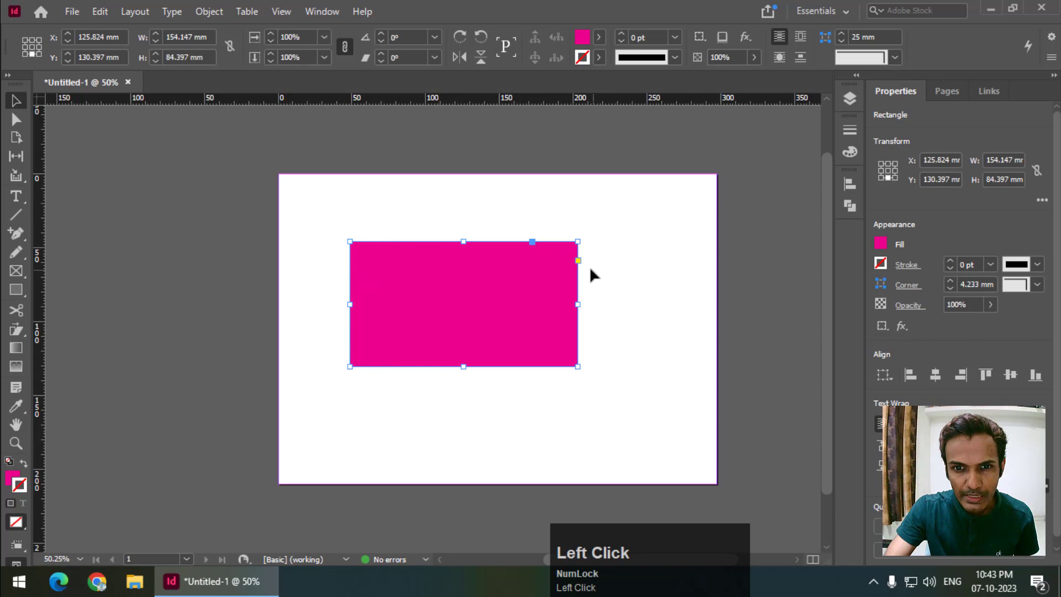
{"action": "key", "text": "="}
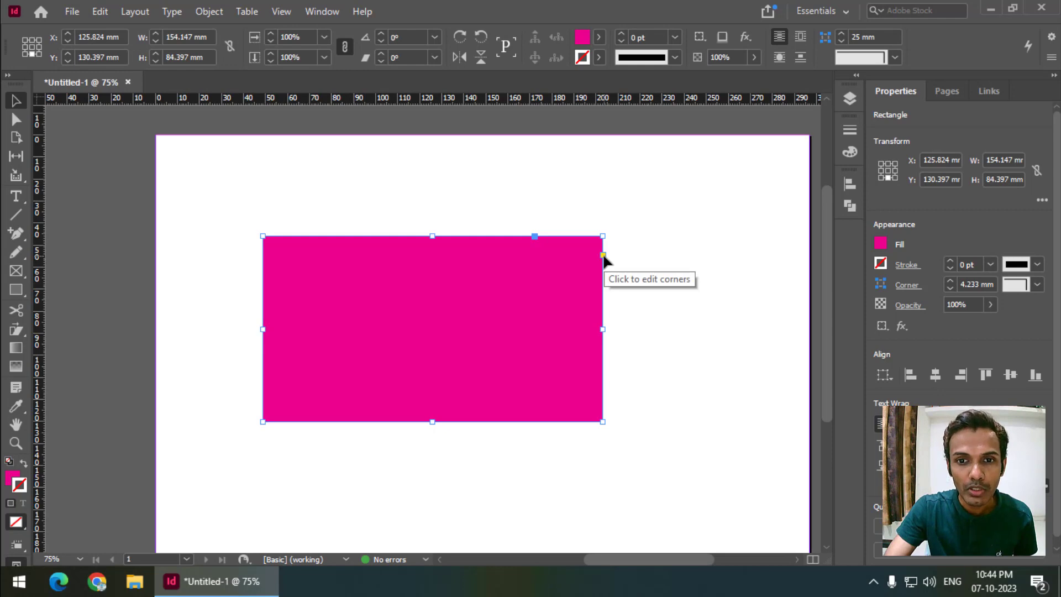
- In live corner mode, drag the corners into a pill shape, then undo back to square
{"action": "left_click_drag", "start_coordinate": [608, 264], "coordinate": [546, 247]}
{"action": "left_click_drag", "start_coordinate": [595, 298], "coordinate": [546, 247]}
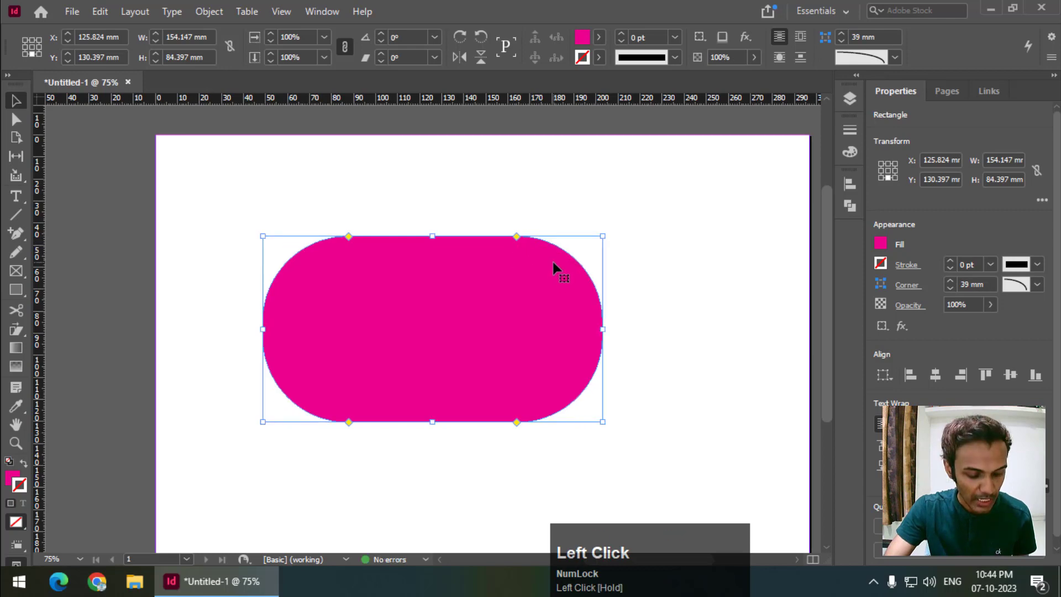
{"action": "key", "text": "ctrl+z"}
{"action": "key", "text": "ctrl+z"}
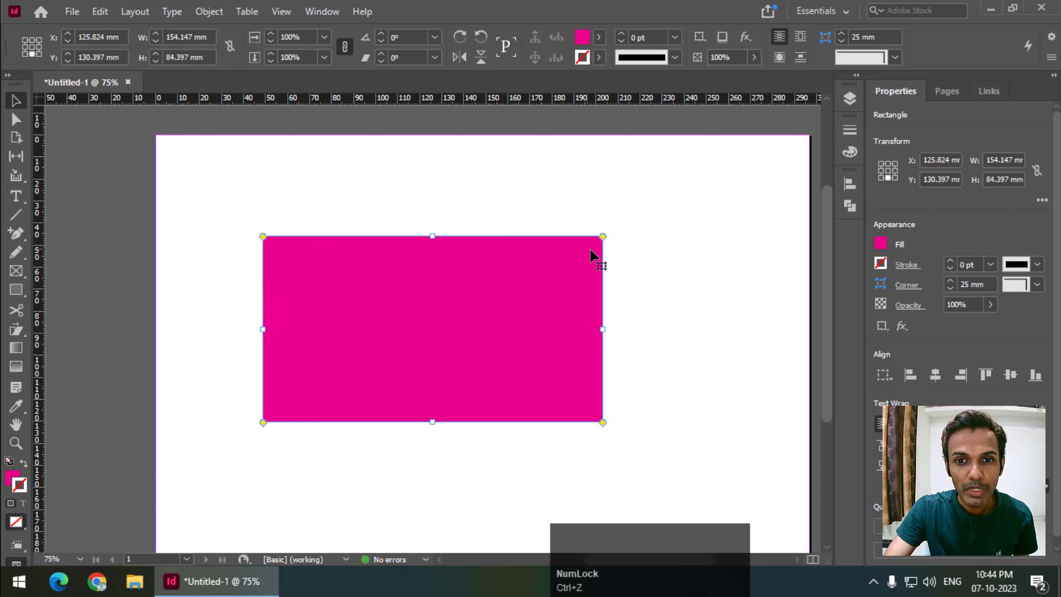
{"action": "key", "text": "ctrl+z"}
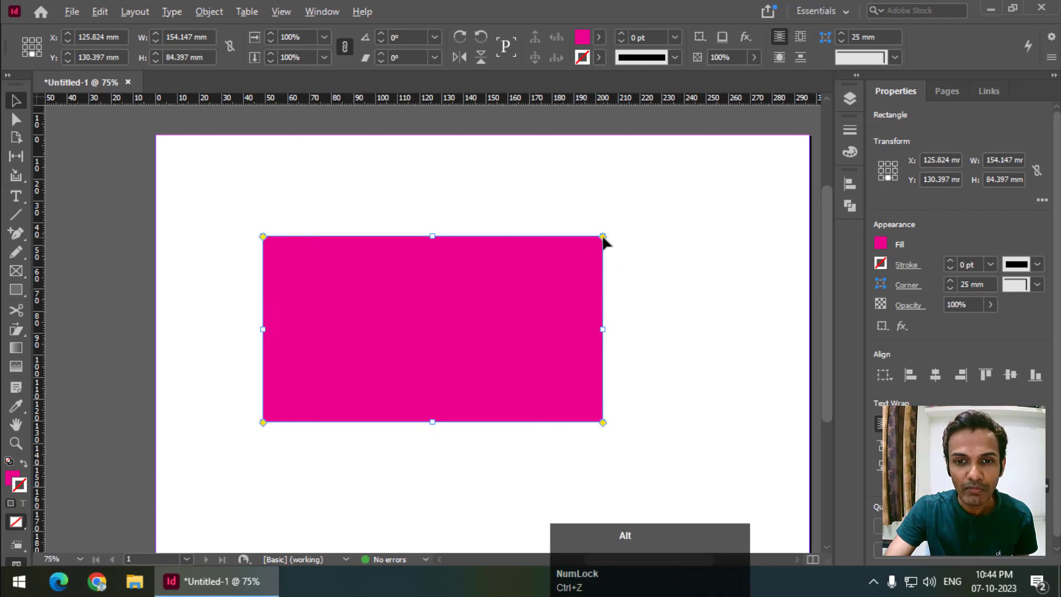
- Cycle the live corners through rounded and fancy at 23 mm, ending on square corners
{"action": "left_click", "coordinate": [607, 245]}
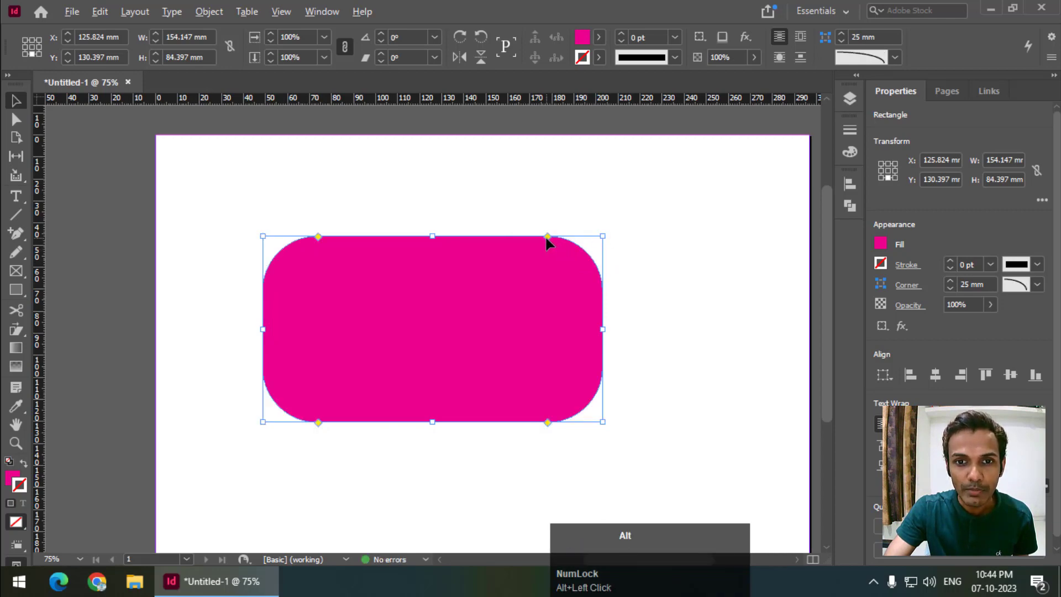
{"action": "left_click_drag", "start_coordinate": [551, 246], "coordinate": [557, 245]}
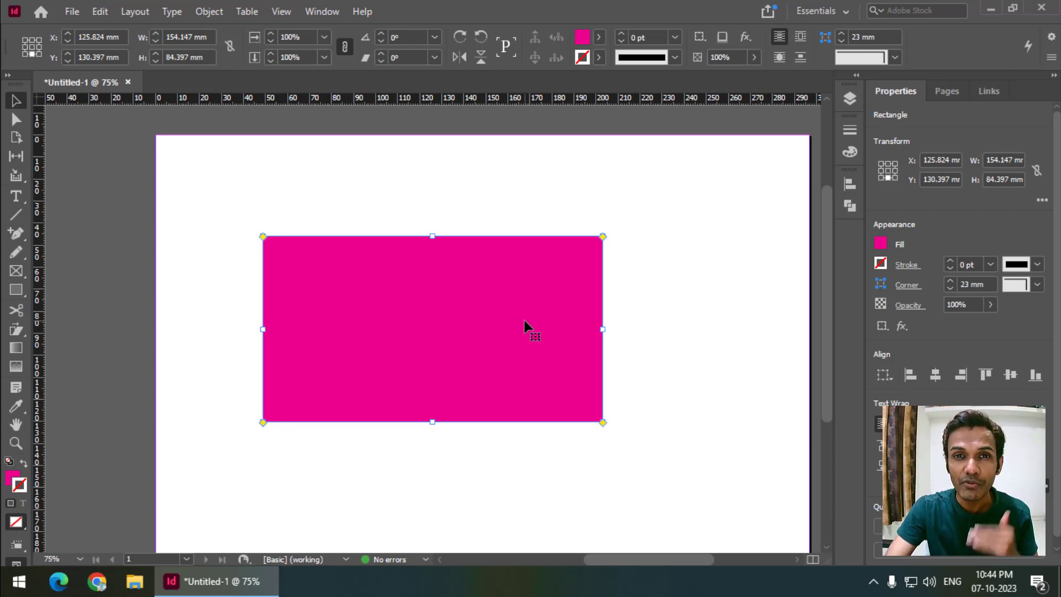
{"action": "left_click", "coordinate": [610, 243]}
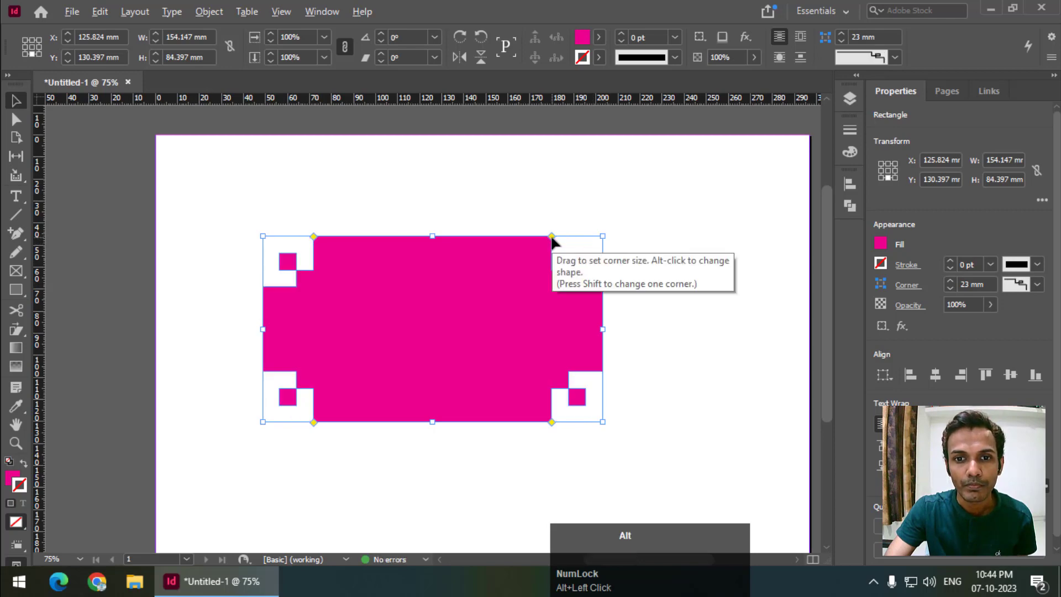
{"action": "left_click", "coordinate": [557, 244]}
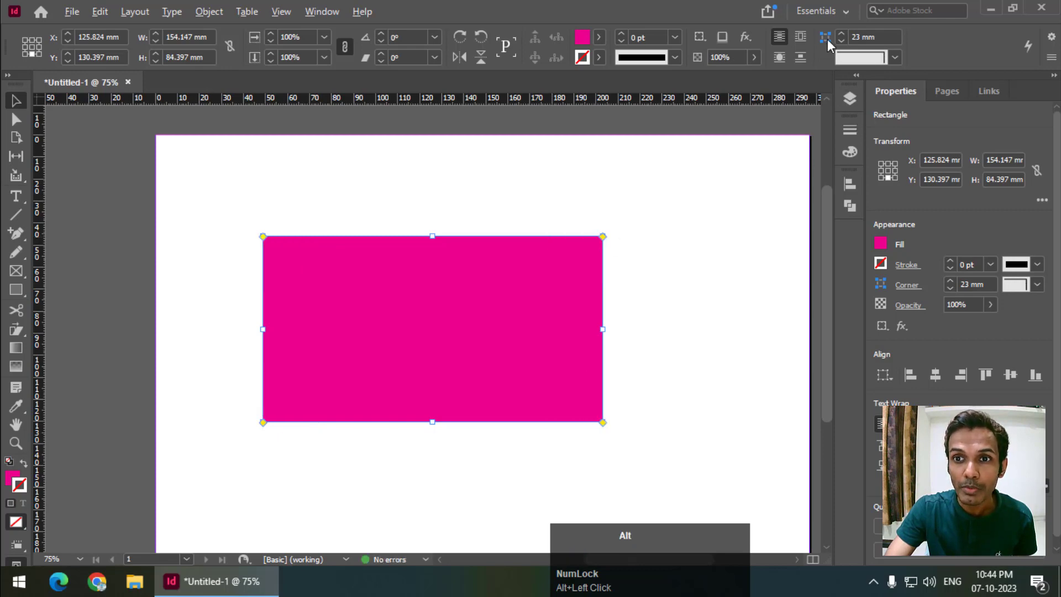
- Review the corner shape list in Corner Options and dismiss it, keeping square corners
{"action": "left_click", "coordinate": [831, 44]}
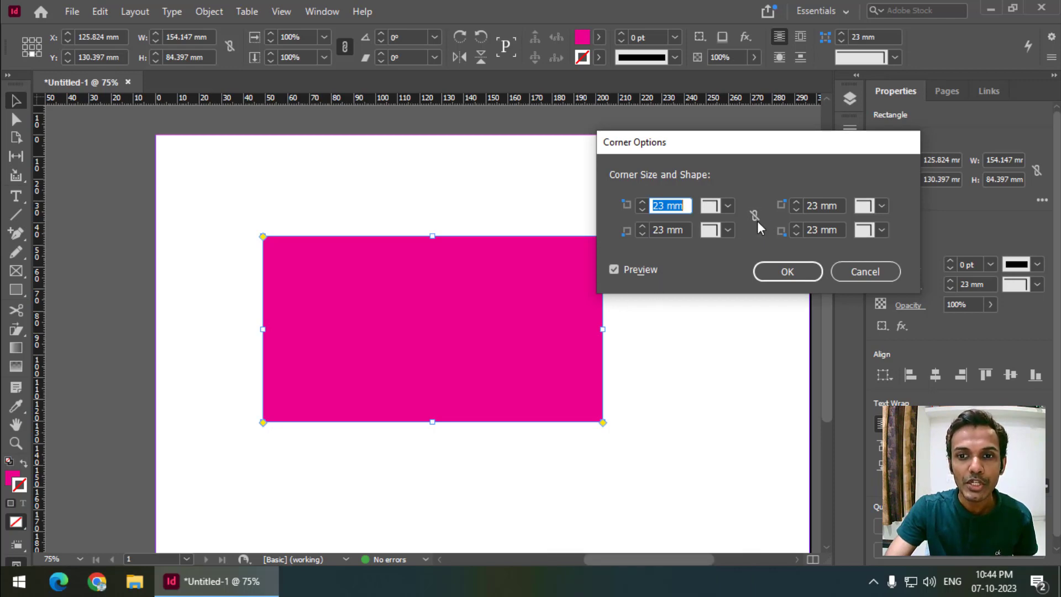
{"action": "left_click", "coordinate": [715, 156]}
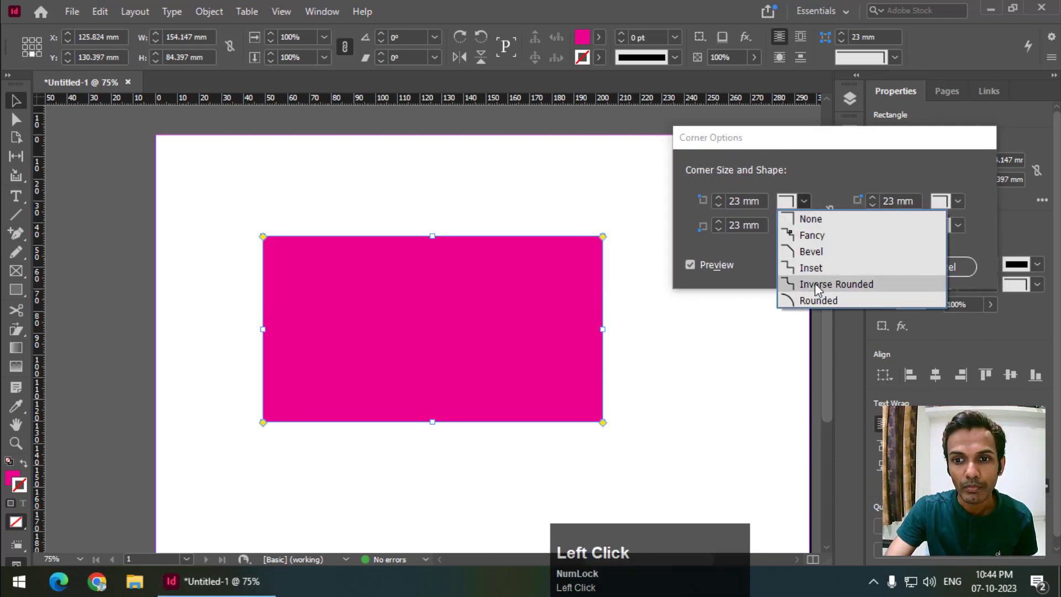
{"action": "left_click", "coordinate": [967, 233]}
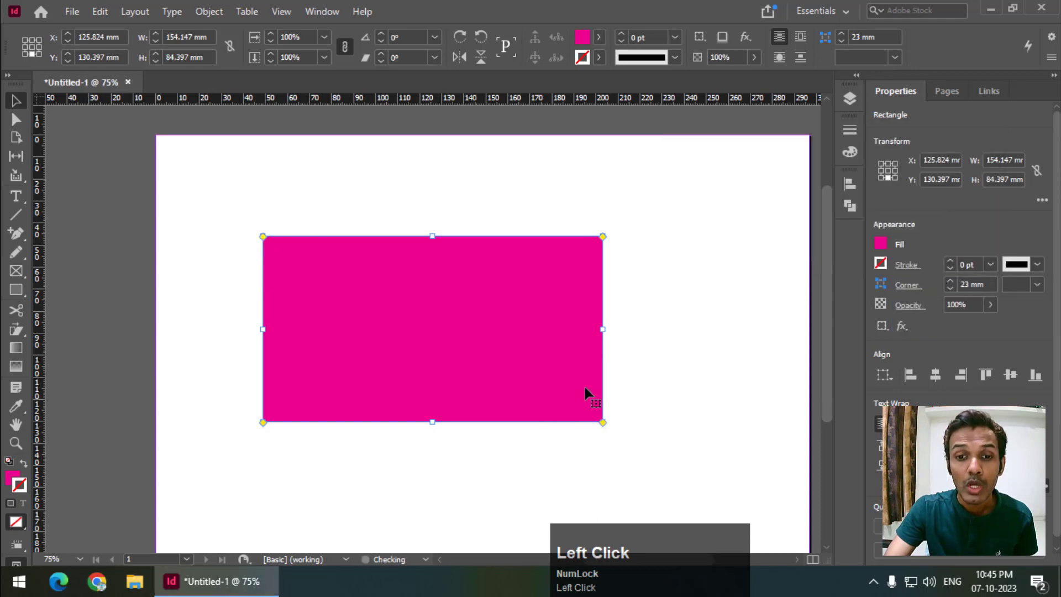